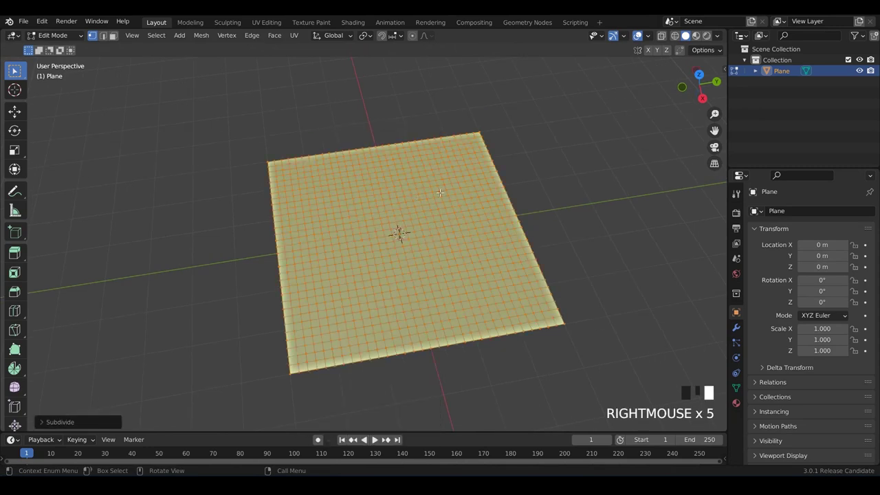
Return to Object Mode and apply the plane's scale before adding modifiers
key("Tab")
left_click(570, 193)
left_click(519, 205)
key("ctrl+a")
middle_click(494, 204)
scroll("up", 3)
middle_click(524, 206)
Add a Multires modifier to the plane from the Modifier properties
left_click_drag(520, 205, 736, 325)
left_click_drag(736, 325, 767, 211)
left_click_drag(678, 348, 452, 262)
left_click_drag(452, 263, 811, 325)
left_click_drag(810, 325, 689, 210)
left_click_drag(672, 176, 587, 187)
scroll("up", 3)
Subdivide the Multires modifier up to level 5, ready for sculpting
left_click_drag(531, 188, 481, 184)
left_click(481, 184)
scroll("down", 3)
left_click_drag(477, 181, 465, 183)
key("shift+h")
key("`")
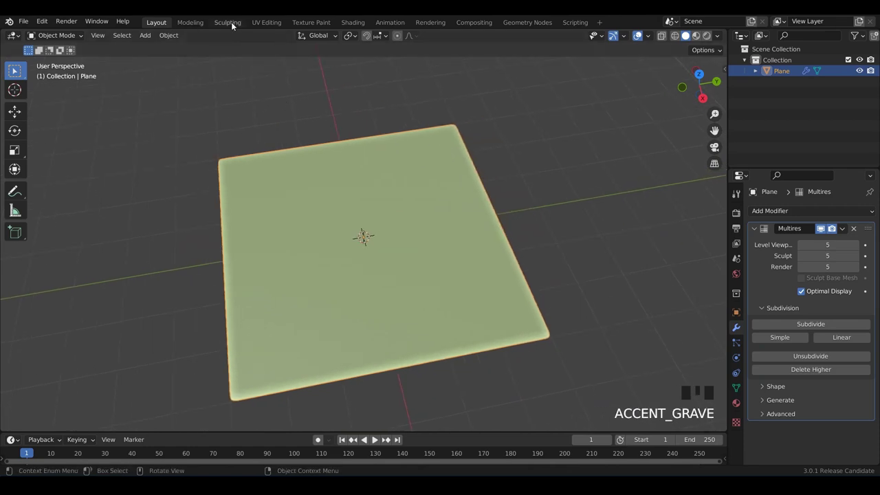
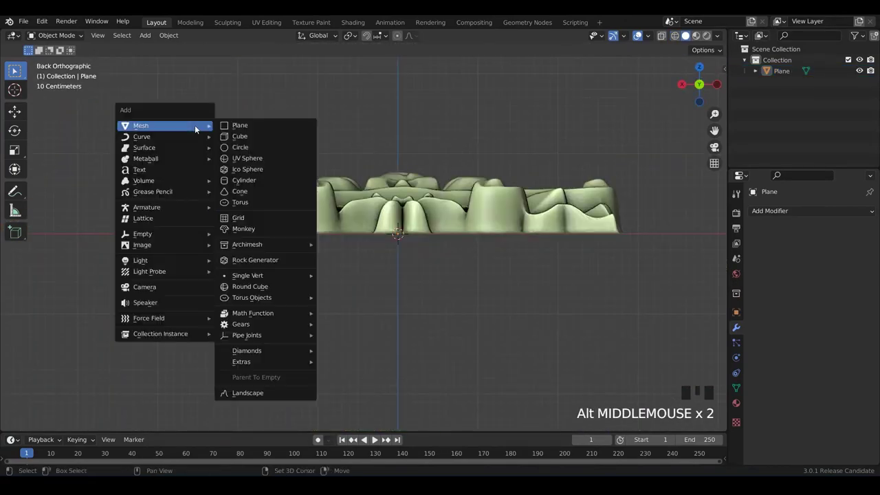
Add an enlarged flat plane and cut the relief with it via Bool Tool difference
key("shift+a")
key("s")
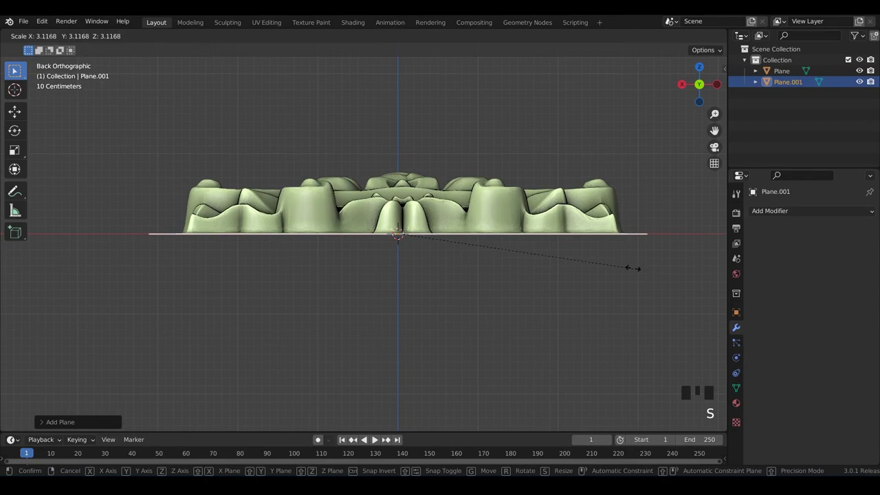
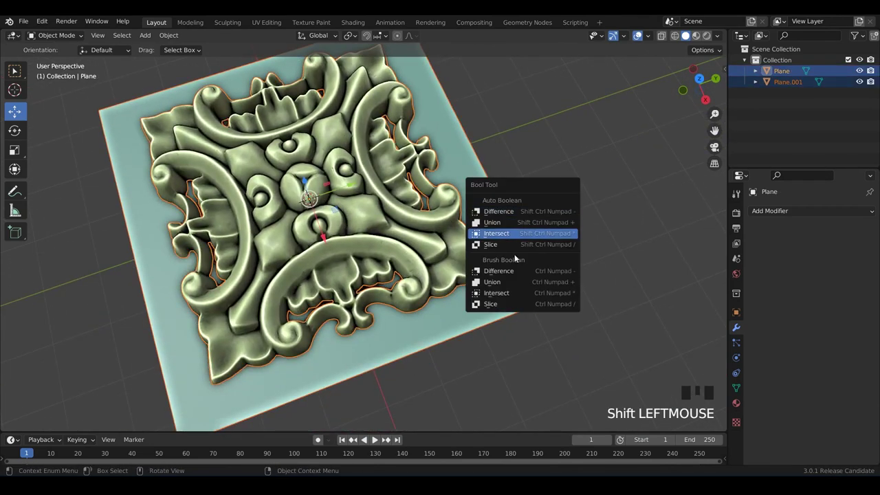
key("ctrl+shift+b")
left_click_drag(548, 208, 546, 226)
left_click(545, 225)
Convert the boolean result to a real mesh and enter Edit Mode
left_click_drag(519, 174, 481, 203)
left_click(482, 203)
left_click_drag(488, 233, 468, 178)
left_click(468, 178)
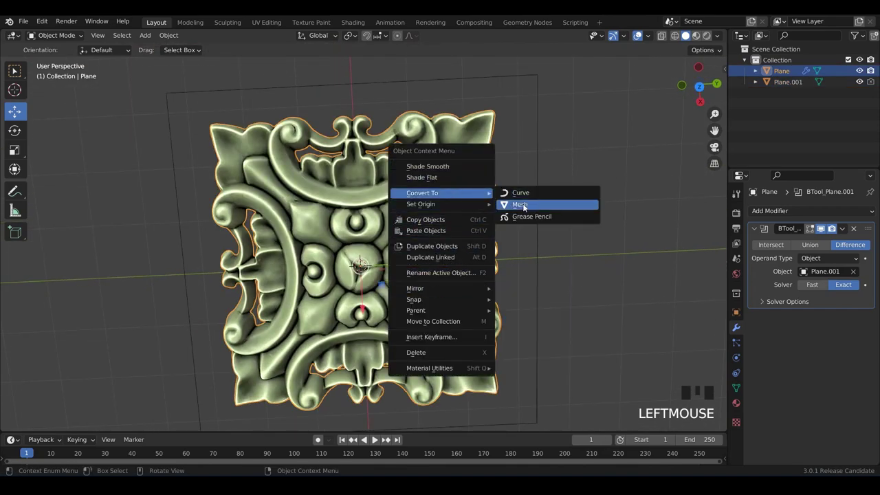
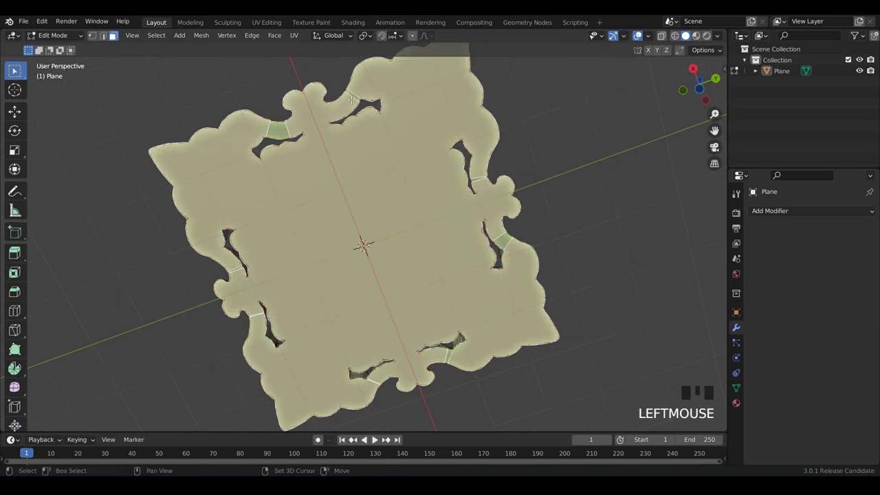
Triangulate the trimmed panel's faces with Ctrl+T
key("ctrl+t")
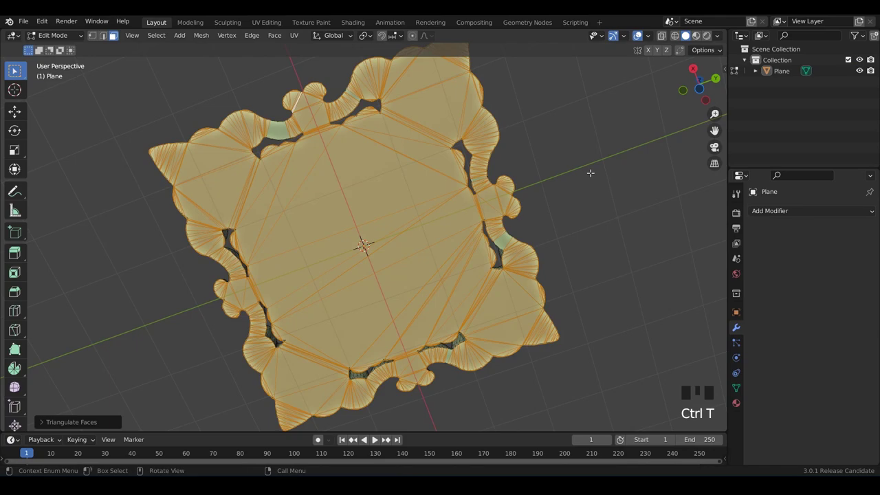
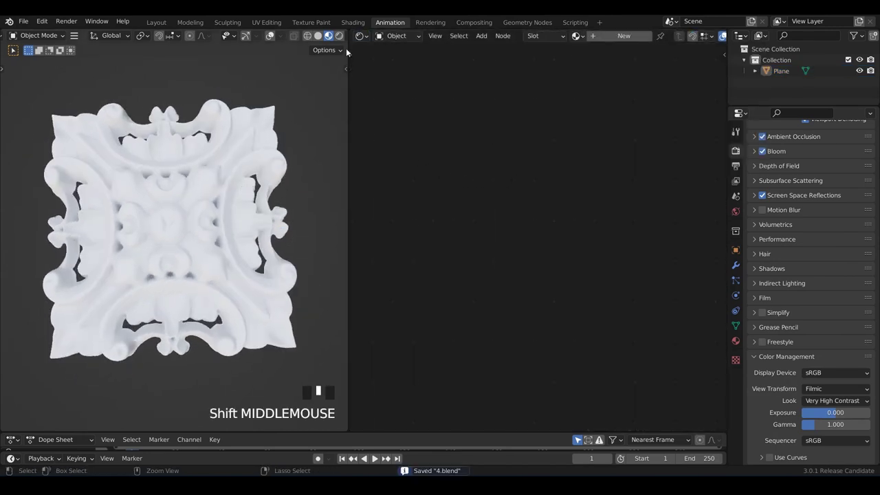
Save the file and switch the render engine to Cycles with the studio HDR world
key("ctrl+s")
left_click_drag(820, 156, 779, 148)
left_click_drag(742, 130, 741, 137)
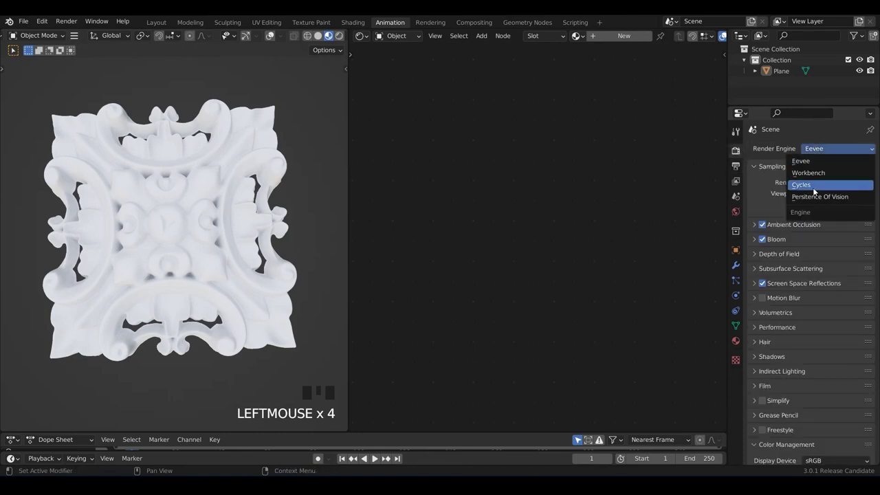
left_click_drag(791, 249, 458, 49)
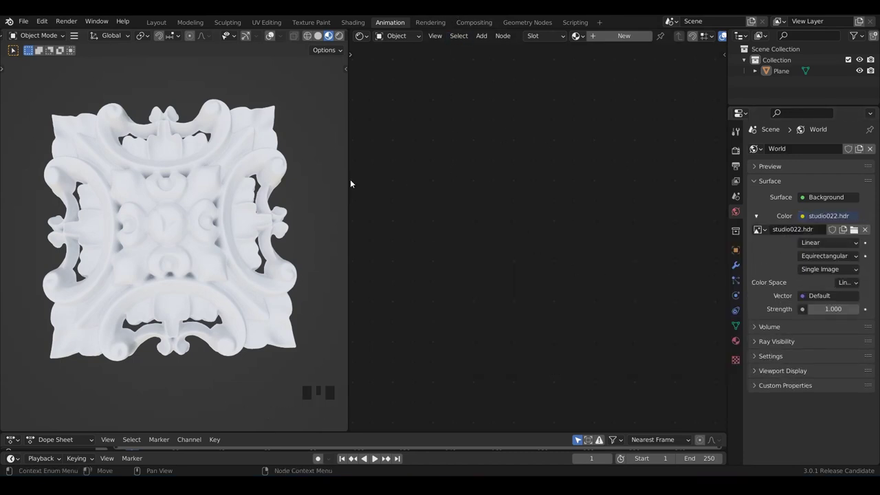
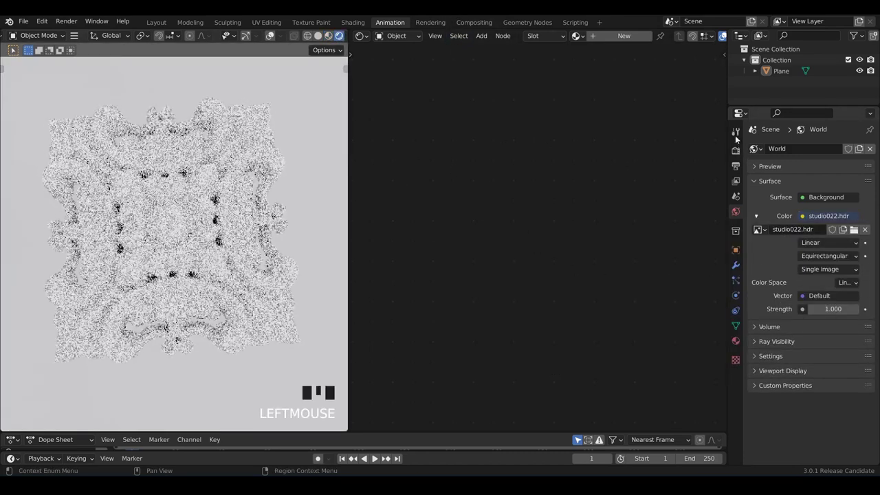
Review the Cycles sampling and viewport denoise settings for the panel preview
left_click(738, 149)
left_click(784, 353)
scroll("down", 3)
left_click_drag(775, 325, 769, 247)
left_click_drag(776, 273, 778, 376)
left_click_drag(784, 434, 775, 450)
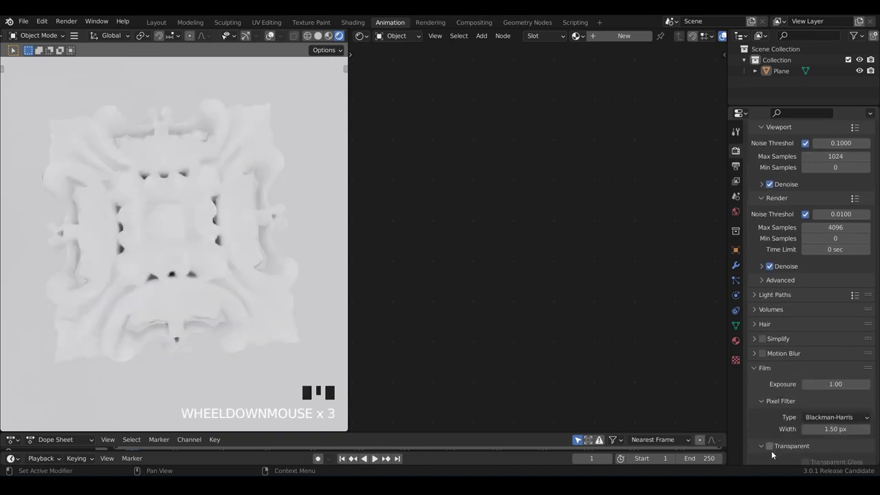
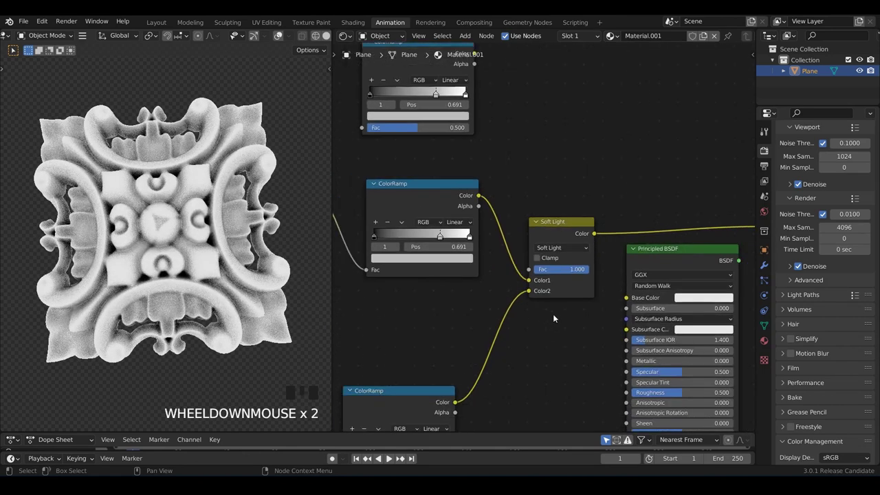
Set the ColorRamp's first stop to golden yellow in the colour picker
scroll("down", 3)
scroll("up", 3)
left_click_drag(576, 299, 566, 354)
scroll("down", 3)
scroll("up", 3)
left_click(548, 183)
scroll("up", 3)
left_click_drag(534, 229, 538, 133)
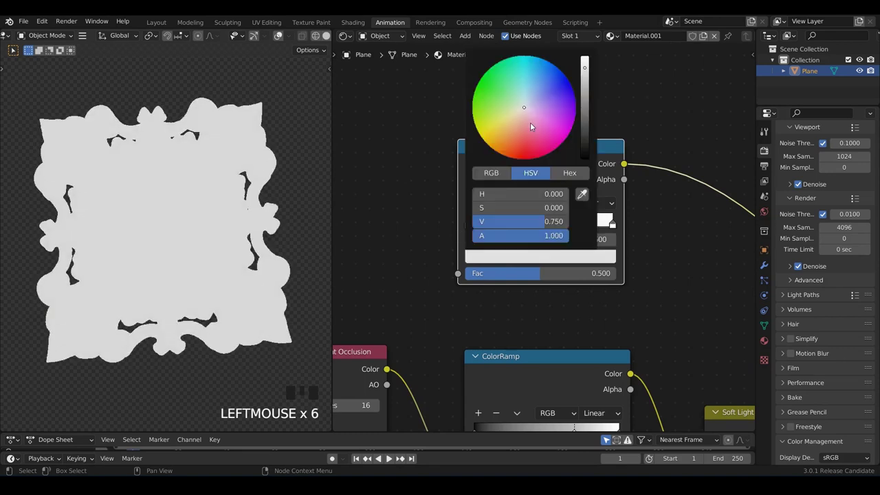
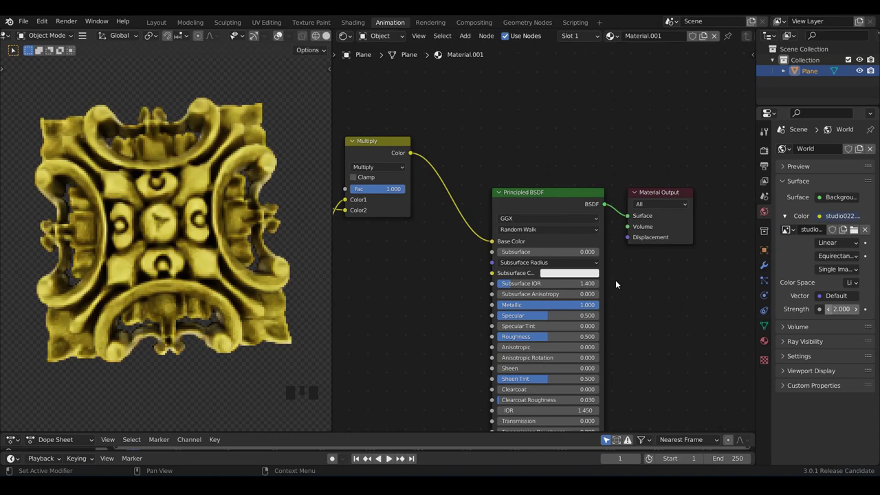
Set the ColorRamp's second stop to white for the gold-to-white gradient
scroll("up", 3)
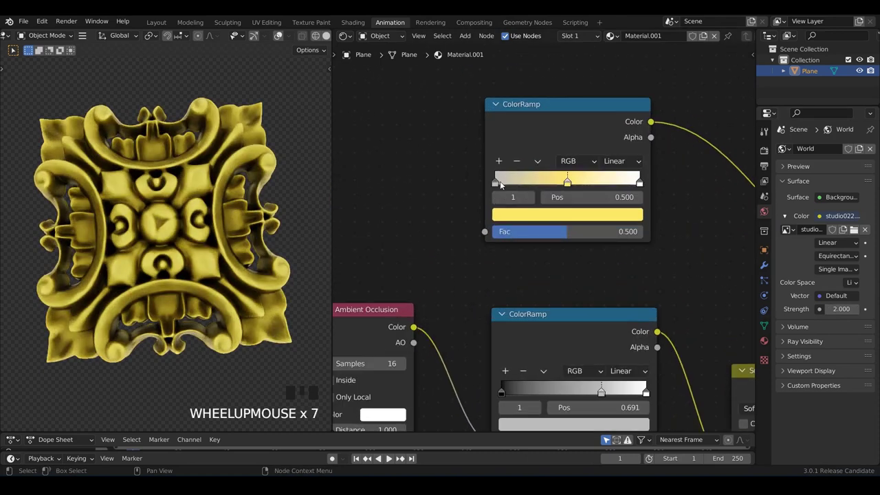
scroll("up", 3)
left_click(542, 219)
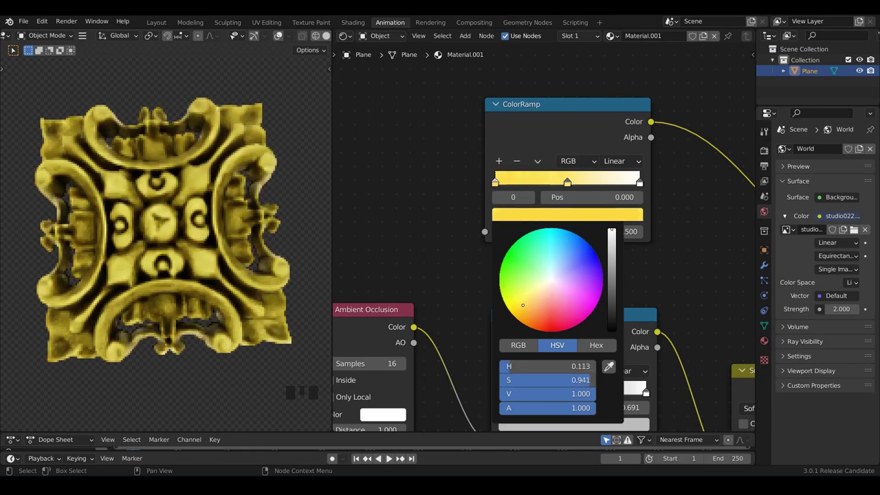
left_click(611, 218)
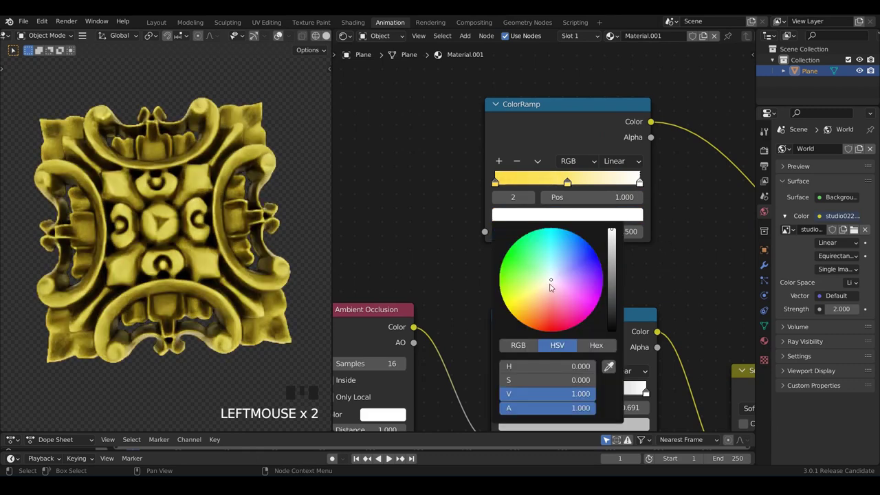
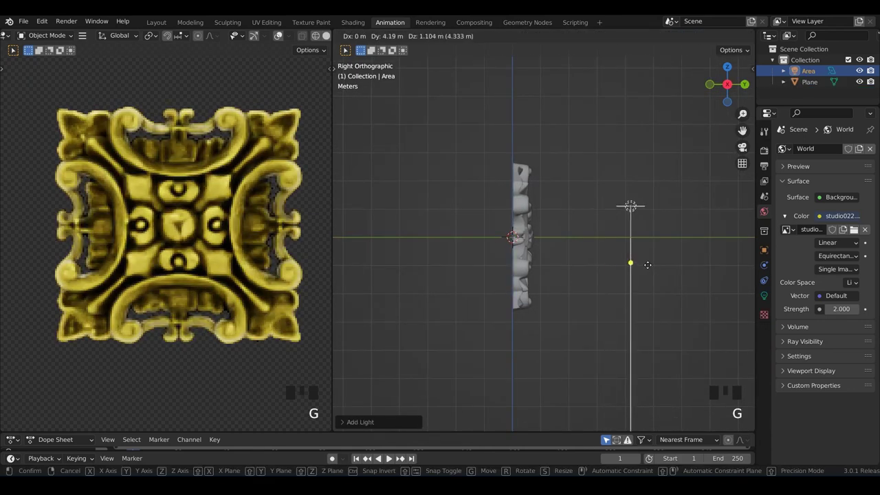
Position and enlarge the new area light beside the relief panel
key("r")
key("s")
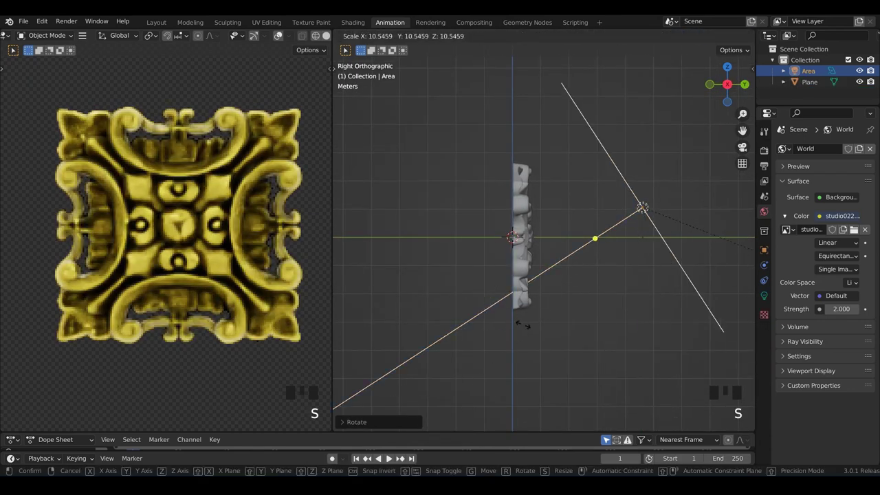
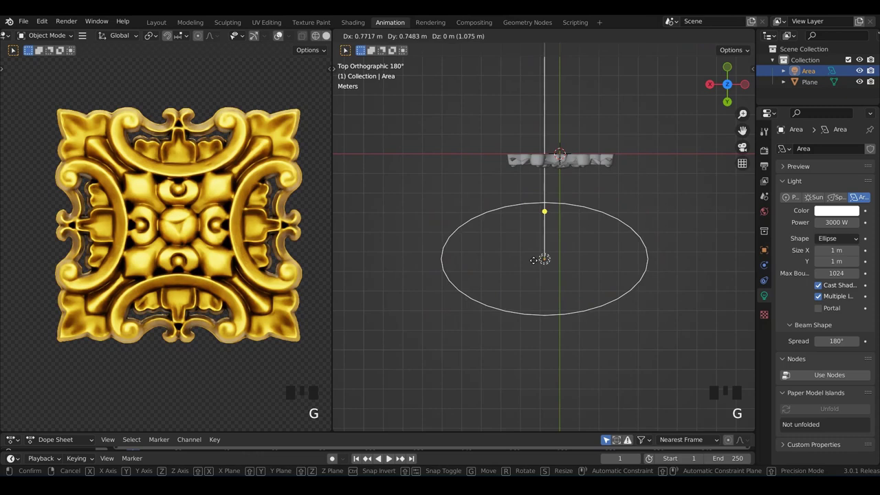
Tilt the area light toward the panel and duplicate it twice to other sides
key("r")
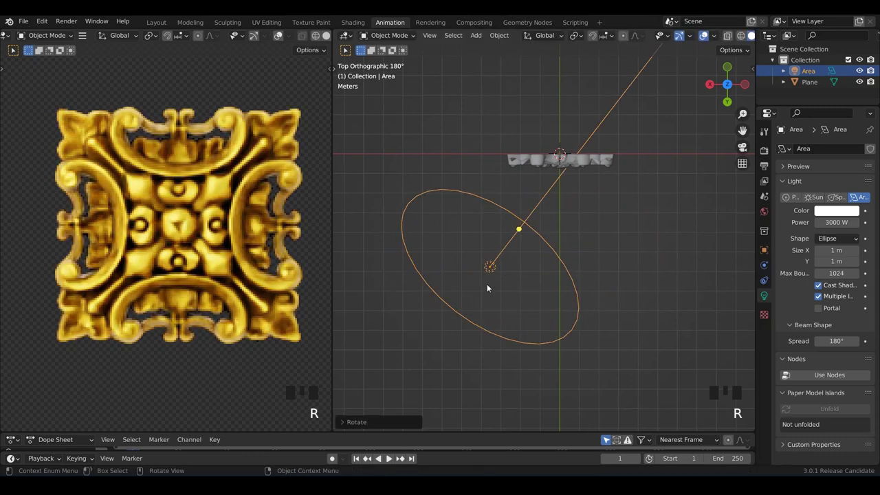
key("g")
key("shift+d")
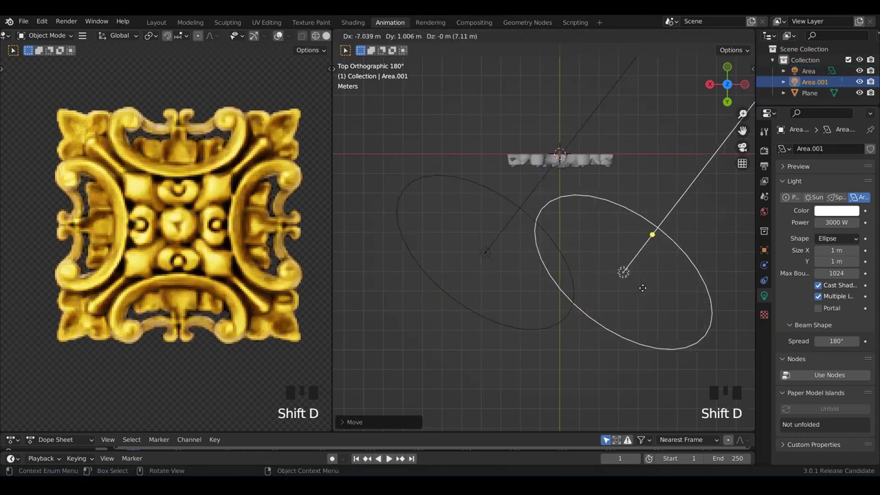
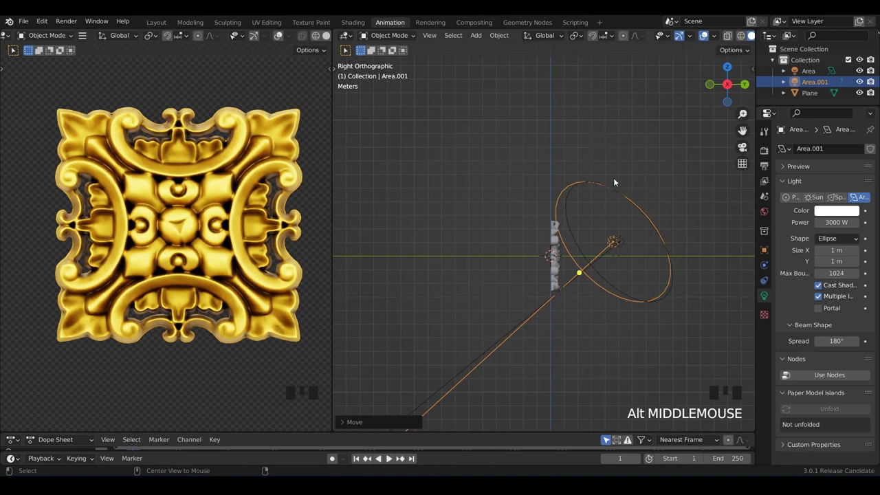
key("shift+d")
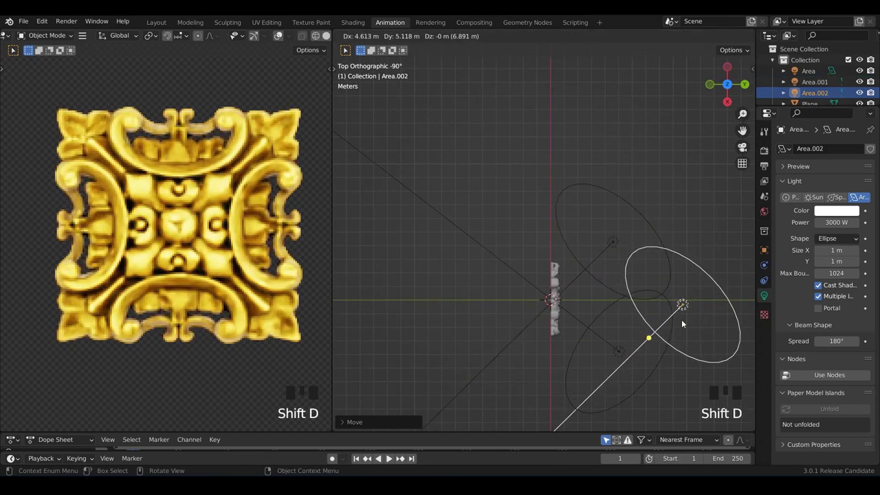
key("r")
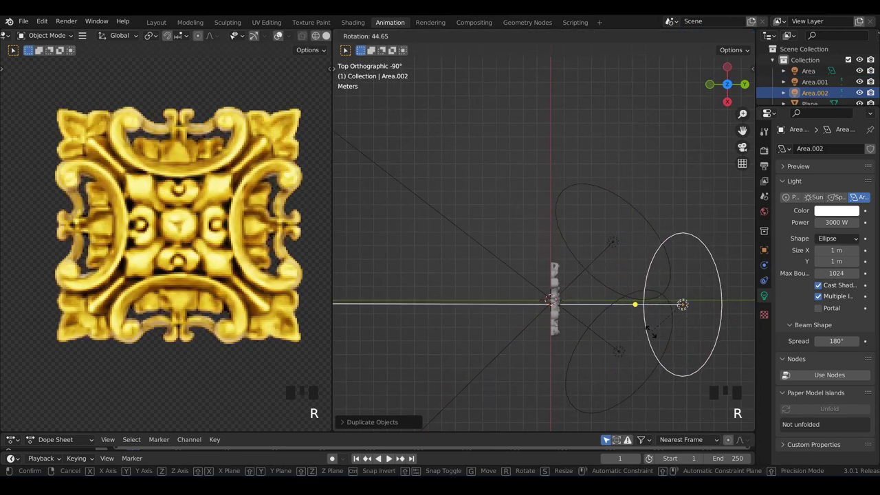
key("g")
key("r")
Move and rotate the third light into place from side views, then check all three lights
middle_click(692, 282)
left_click_drag(685, 251, 729, 317)
key("r")
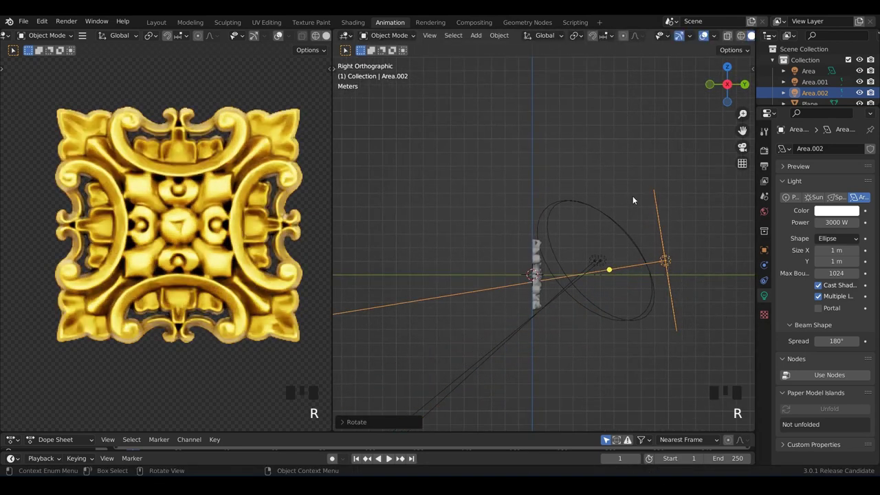
left_click(598, 243)
key("g")
left_click_drag(639, 149, 653, 249)
middle_click(570, 253)
scroll("up", 3)
middle_click(616, 229)
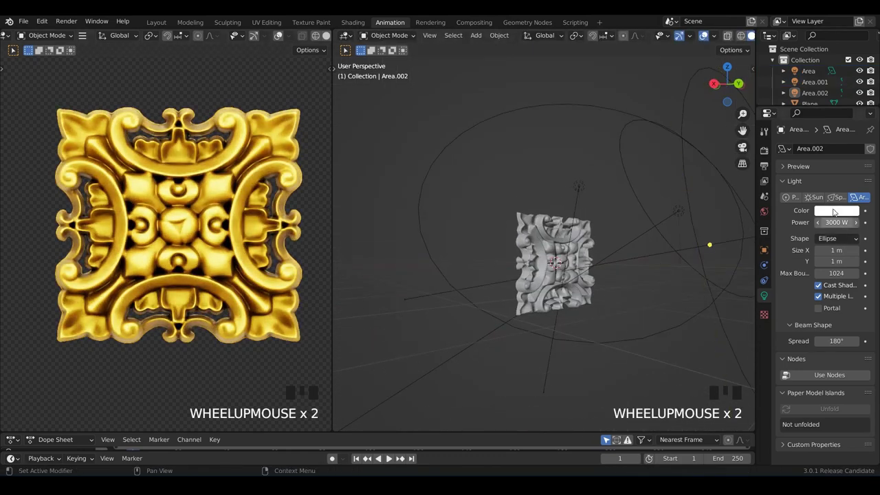
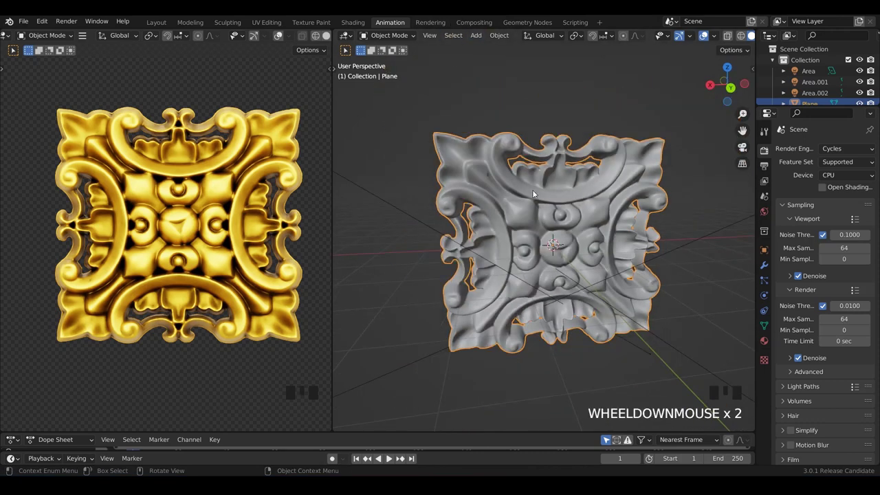
Scale the relief panel down along one axis to reduce its thickness
left_click_drag(554, 171, 659, 201)
left_click(574, 227)
middle_click(611, 214)
key("s")
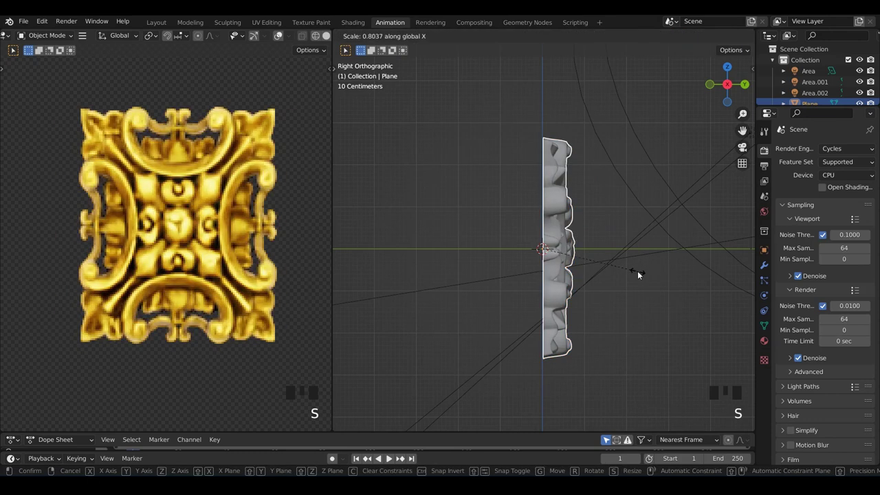
key("s")
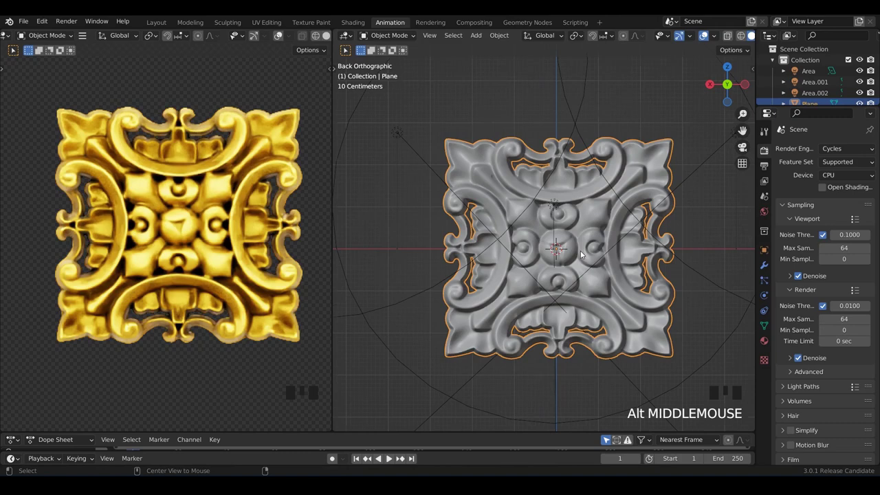
Orbit around the panel to inspect its thinner wireframe geometry
left_click_drag(602, 240, 459, 49)
scroll("up", 3)
left_click_drag(521, 176, 743, 36)
left_click_drag(743, 35, 696, 64)
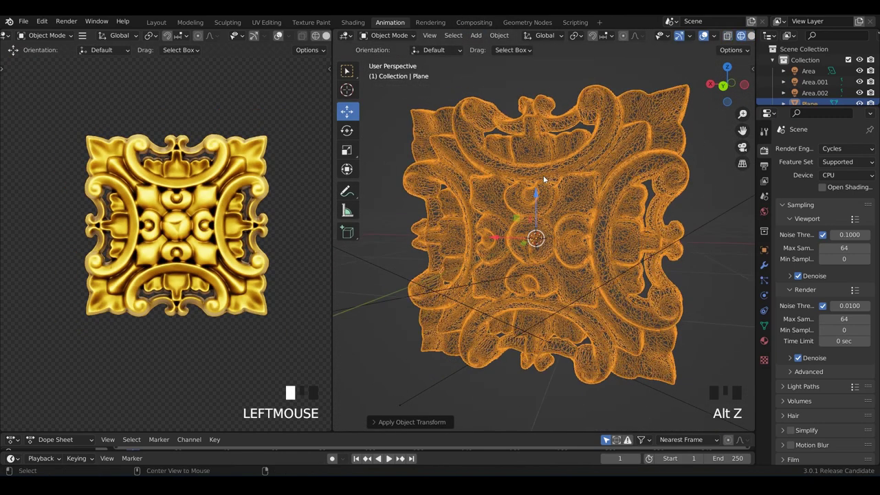